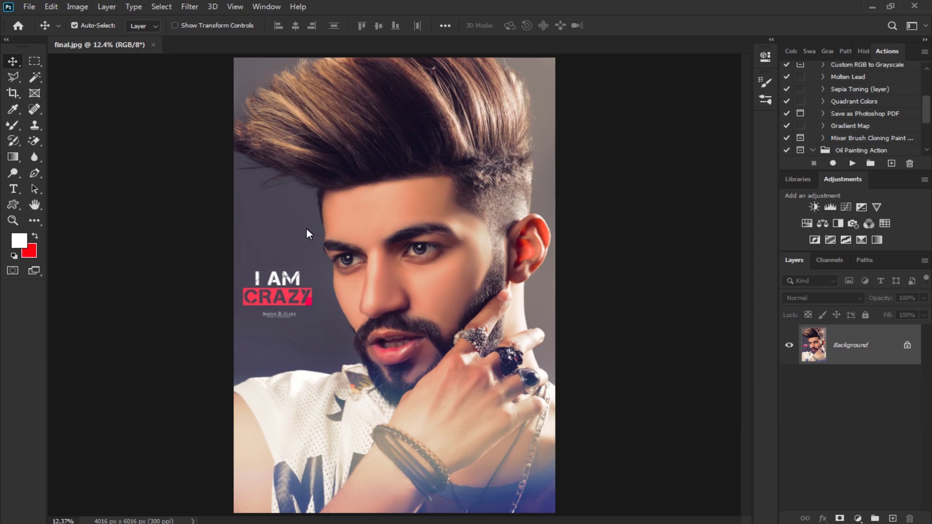
Resize the portrait to 1280 × 1920 pixels via Image Size and fit it in the window.
{"action": "left_click", "coordinate": [80, 15]}
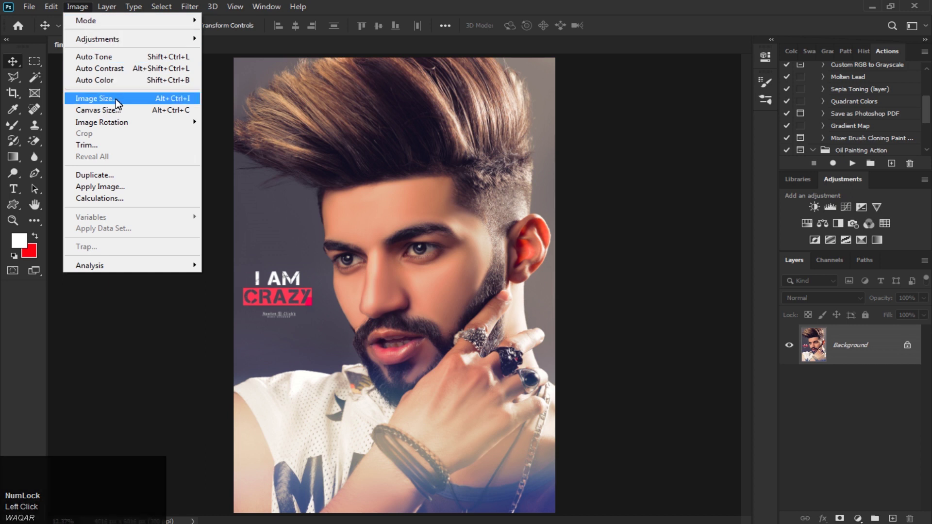
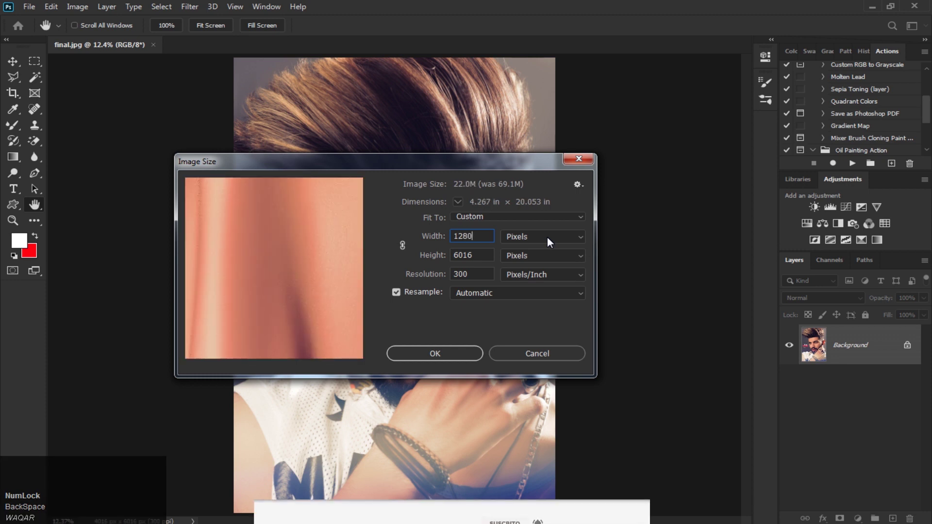
{"action": "left_click_drag", "start_coordinate": [480, 265], "coordinate": [403, 266]}
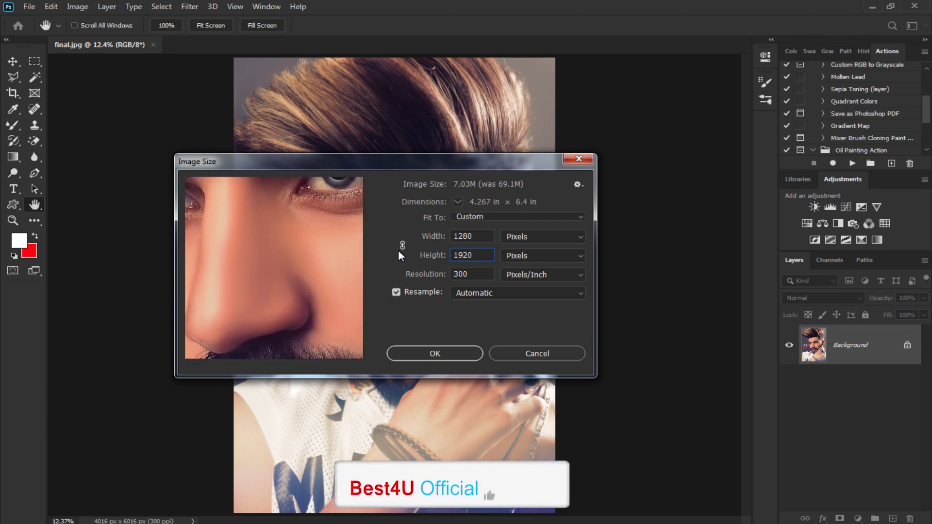
{"action": "left_click", "coordinate": [466, 363]}
{"action": "key", "text": "0"}
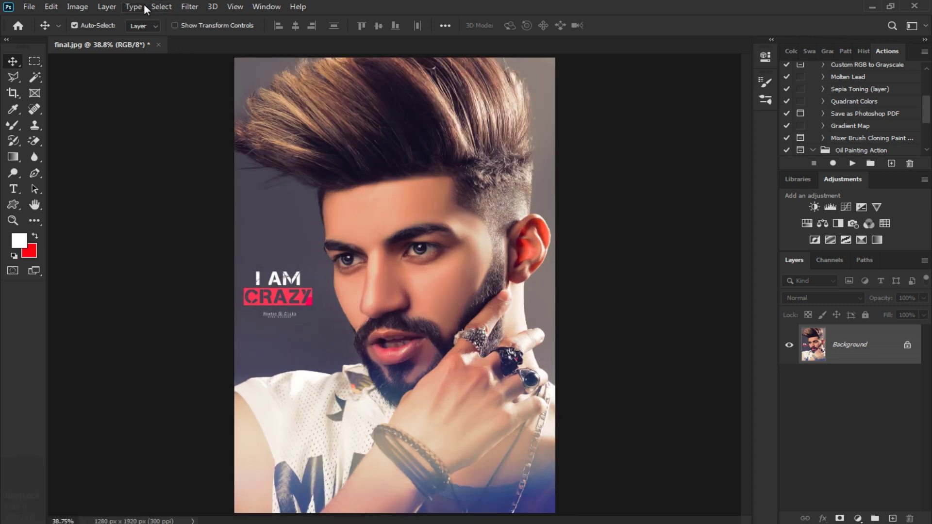
{"action": "left_click", "coordinate": [136, 12]}
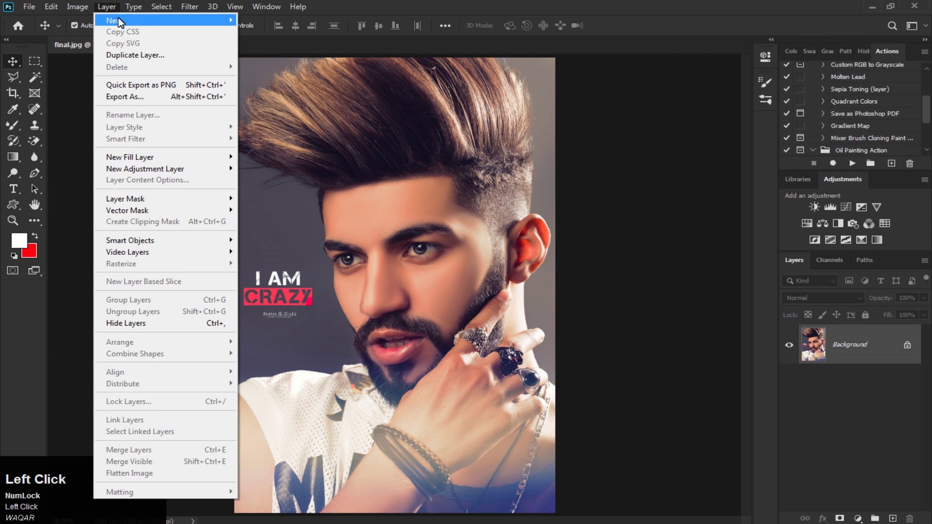
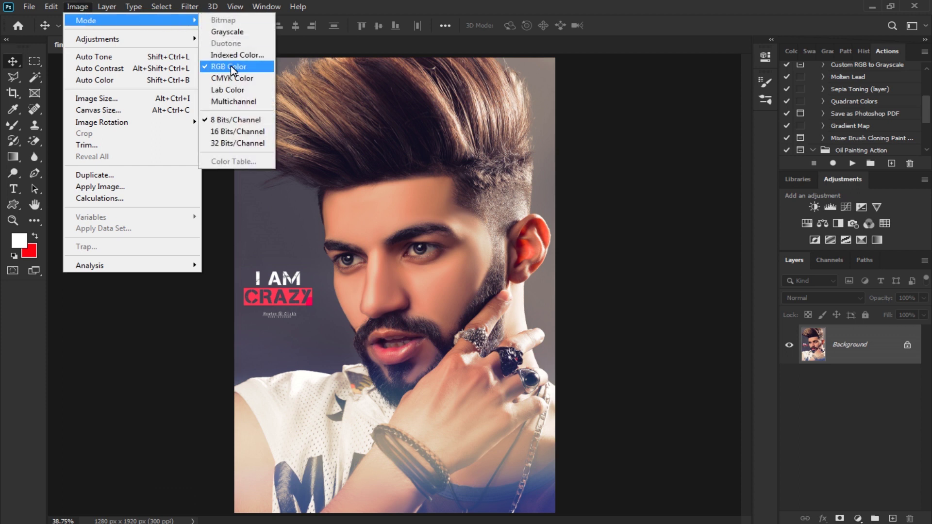
{"action": "left_click", "coordinate": [492, 151]}
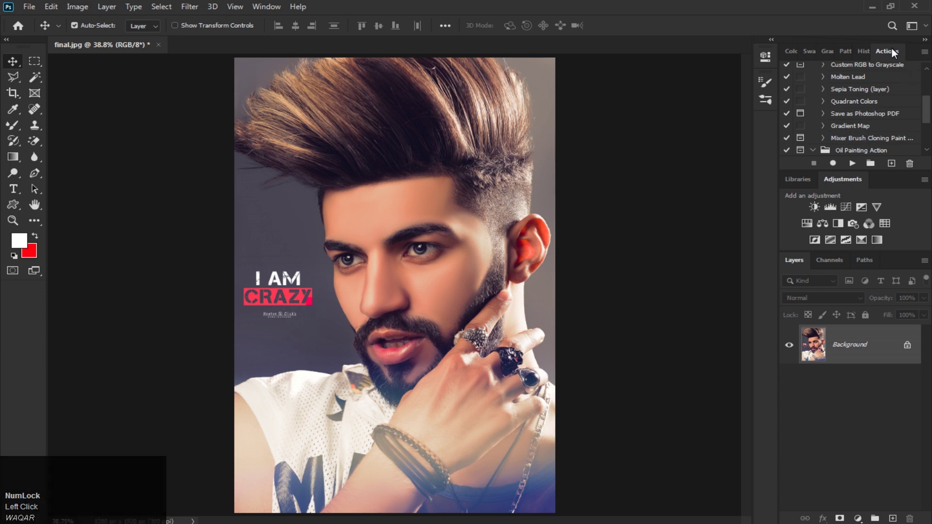
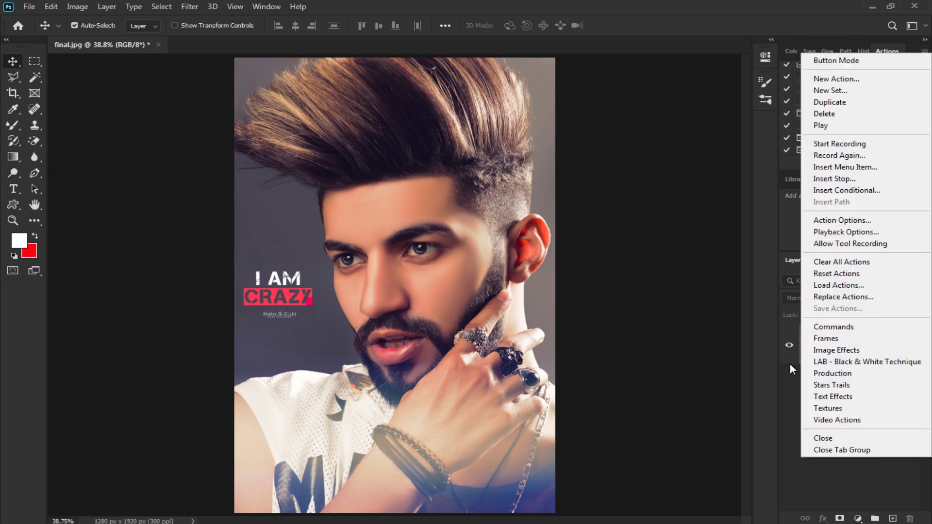
Float the Actions panel beside the canvas and select the Background layer.
{"action": "left_click_drag", "start_coordinate": [693, 247], "coordinate": [750, 203]}
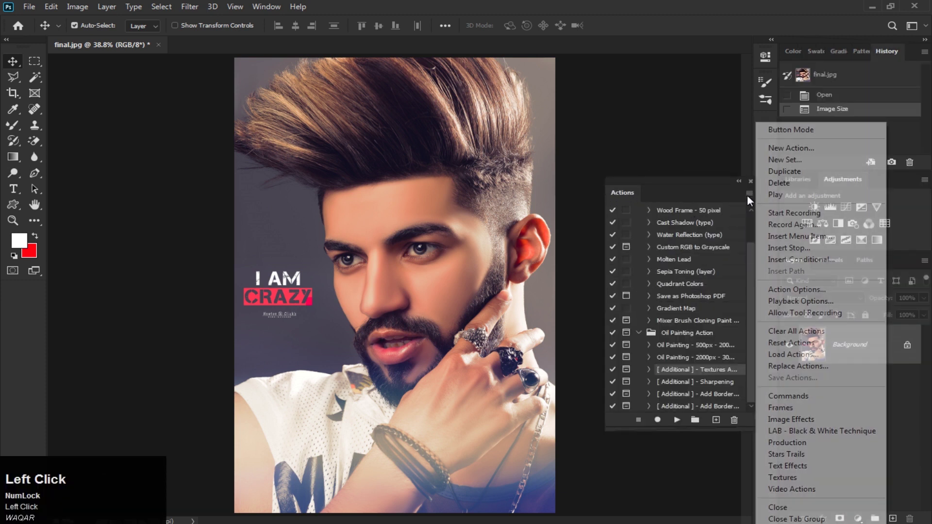
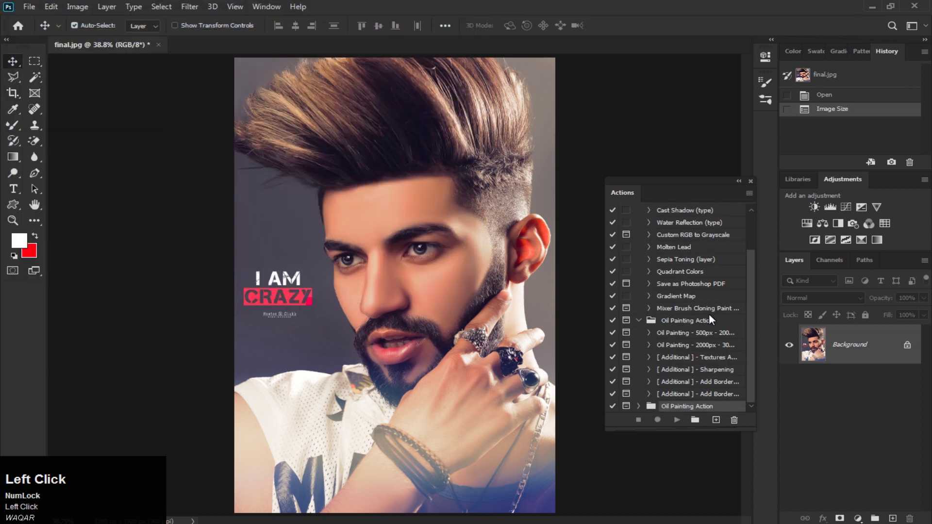
{"action": "left_click", "coordinate": [754, 318]}
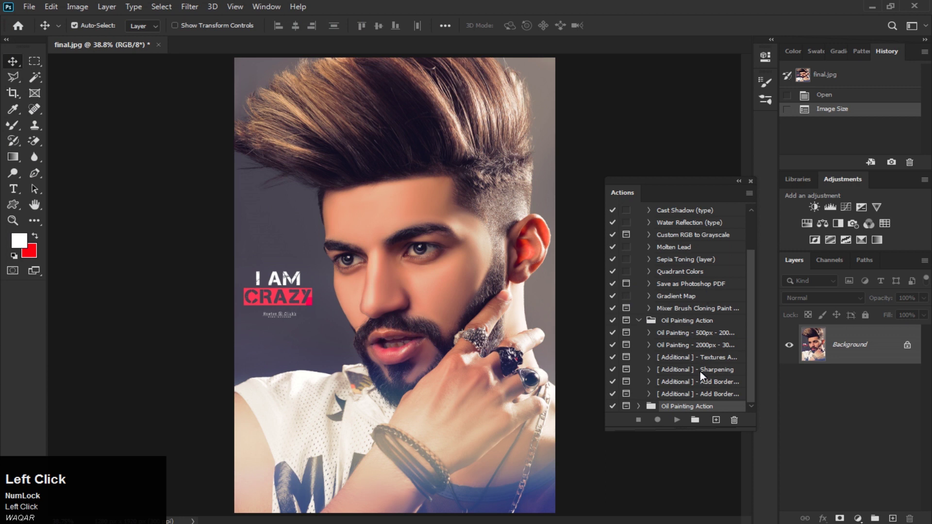
{"action": "left_click", "coordinate": [843, 355]}
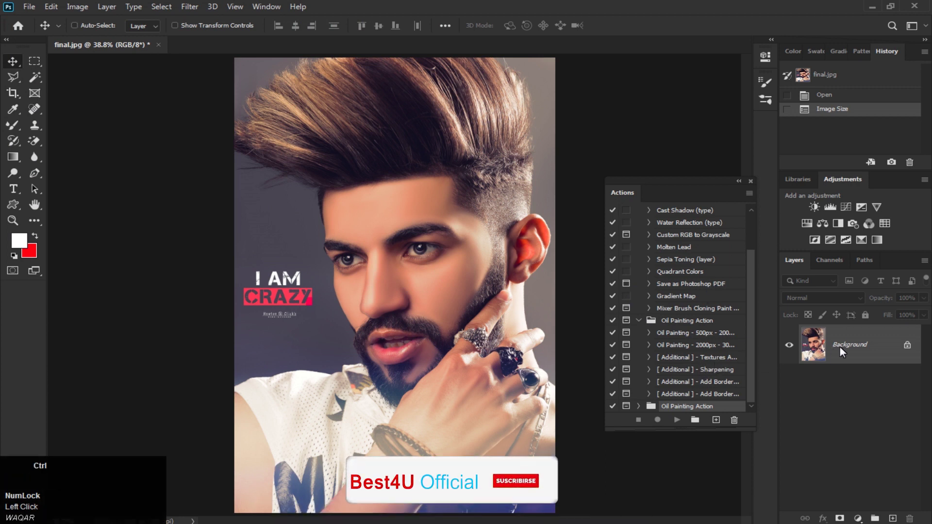
Duplicate the Background into Layer 1 and expand the Oil Painting Action set.
{"action": "key", "text": "ctrl+j"}
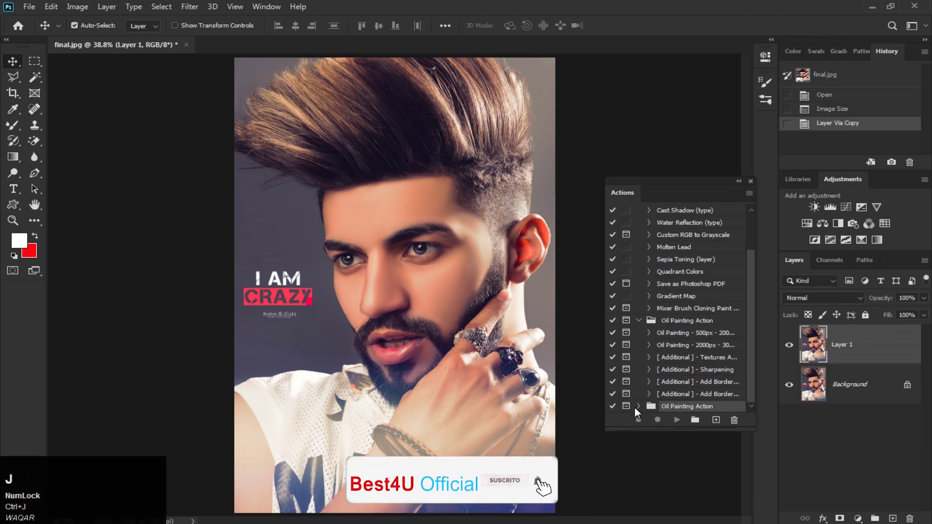
{"action": "left_click_drag", "start_coordinate": [642, 413], "coordinate": [712, 351]}
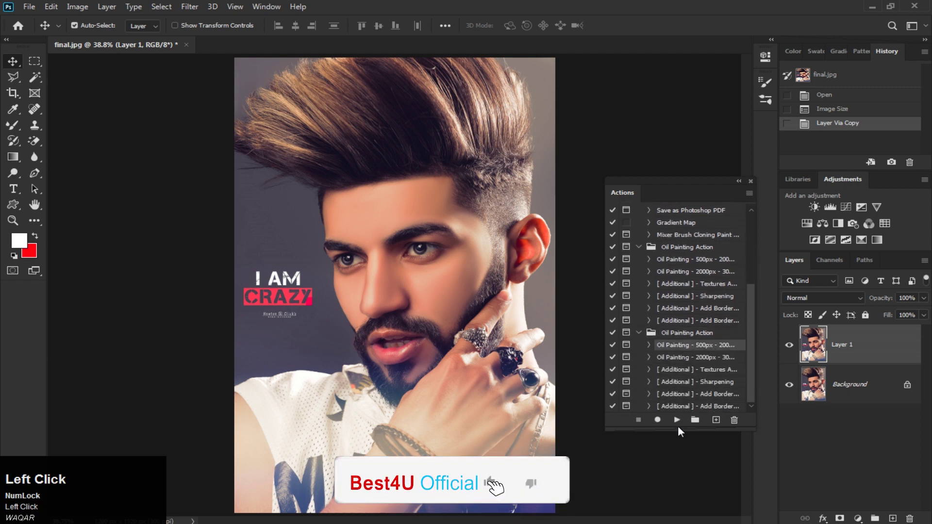
Run the 500px oil painting action and dismiss the Render Complete message.
{"action": "left_click", "coordinate": [681, 431]}
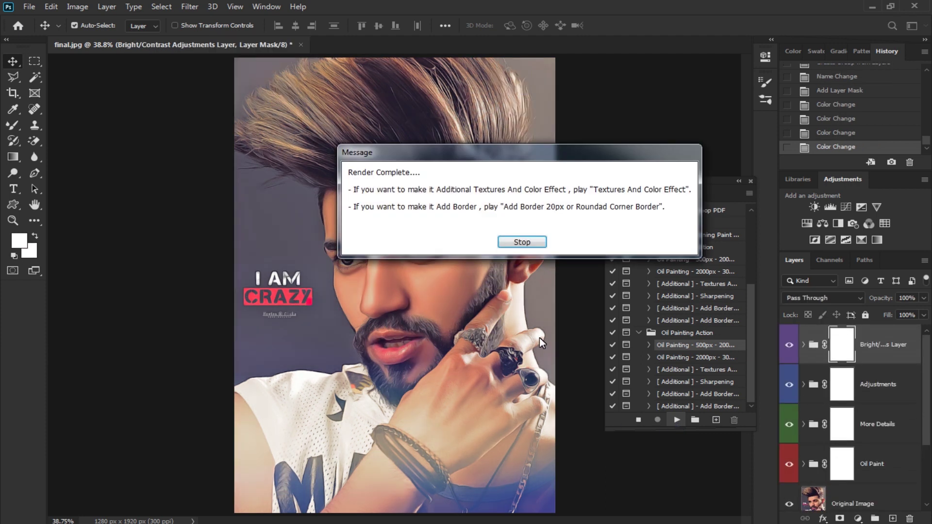
{"action": "left_click", "coordinate": [526, 247]}
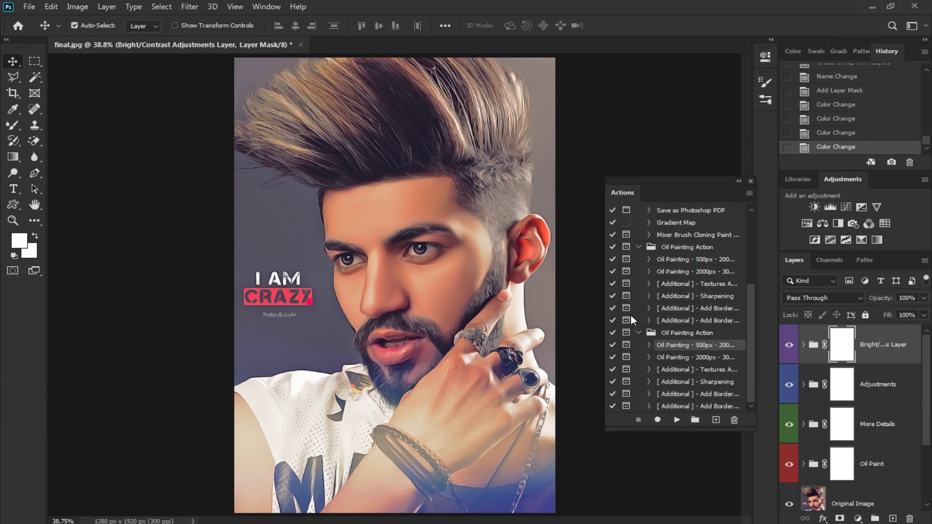
Toggle the effect groups off and on to compare the painting with the original.
{"action": "left_click_drag", "start_coordinate": [740, 188], "coordinate": [791, 347]}
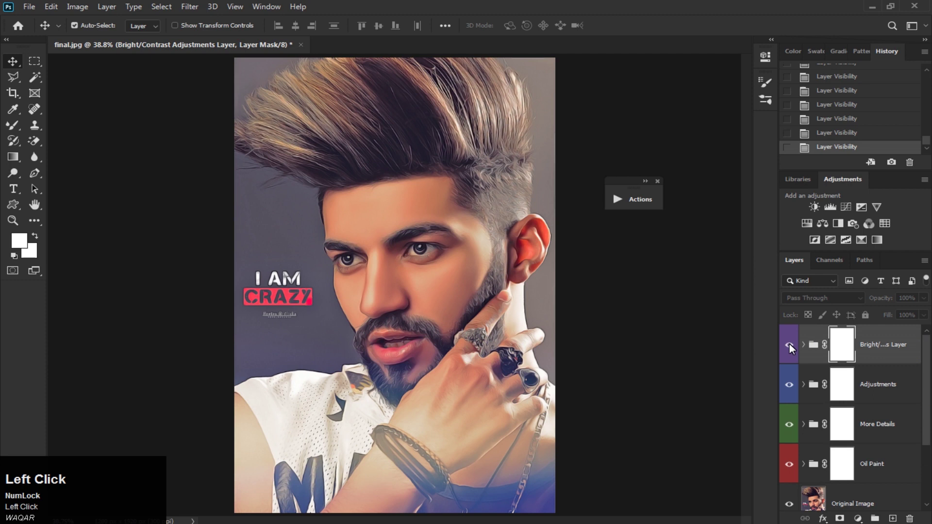